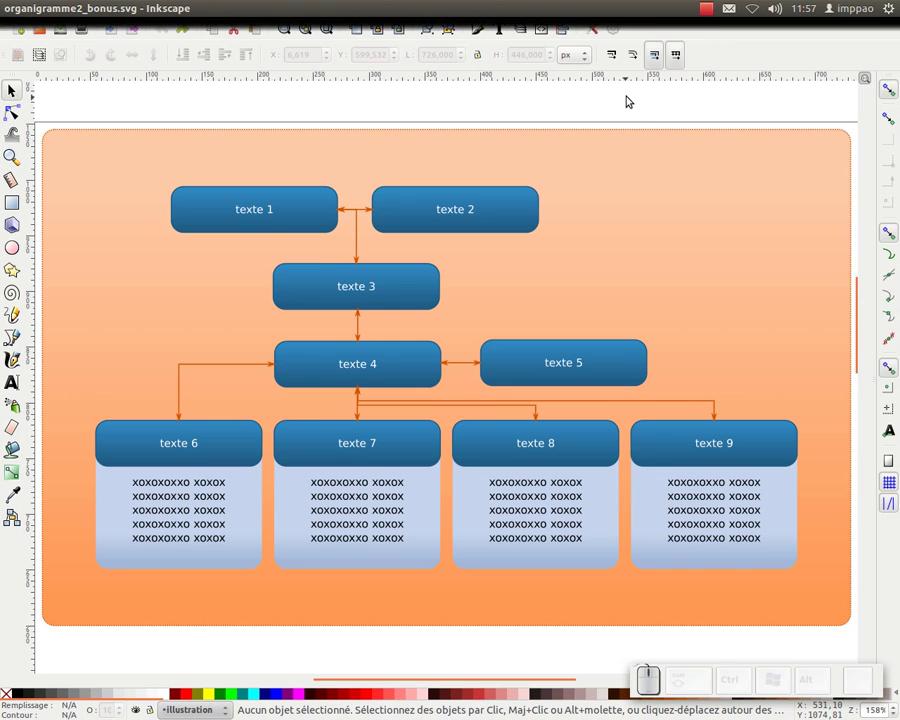
Show the Align and Distribute dialog with its Organize section beside the organigram.
key("KP_Subtract")
left_click_drag(553, 197, 572, 36)
left_click(572, 30)
left_click_drag(536, 213, 686, 398)
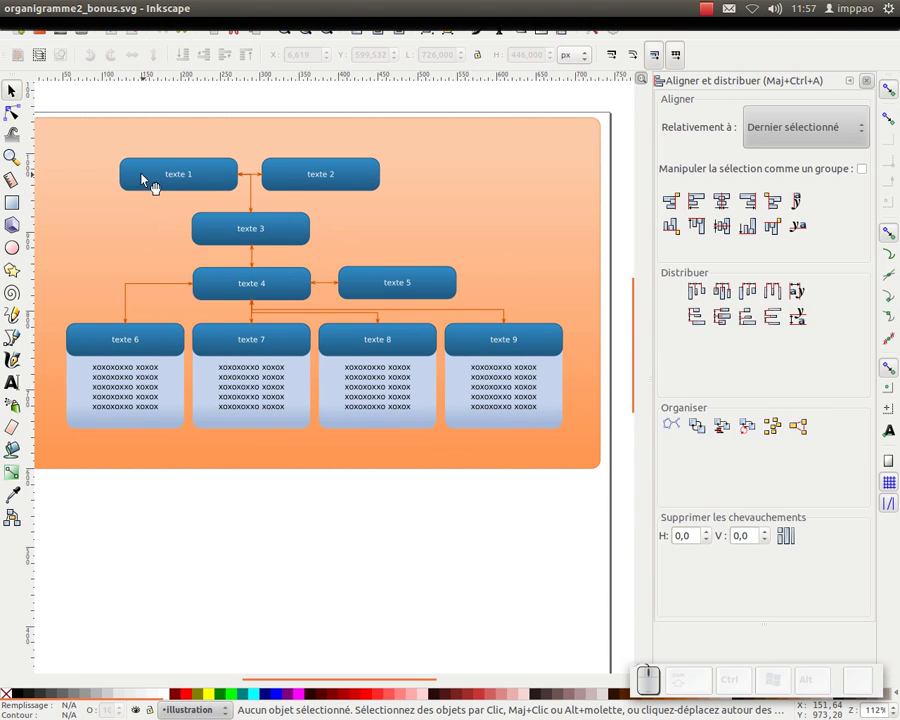
left_click_drag(146, 171, 676, 424)
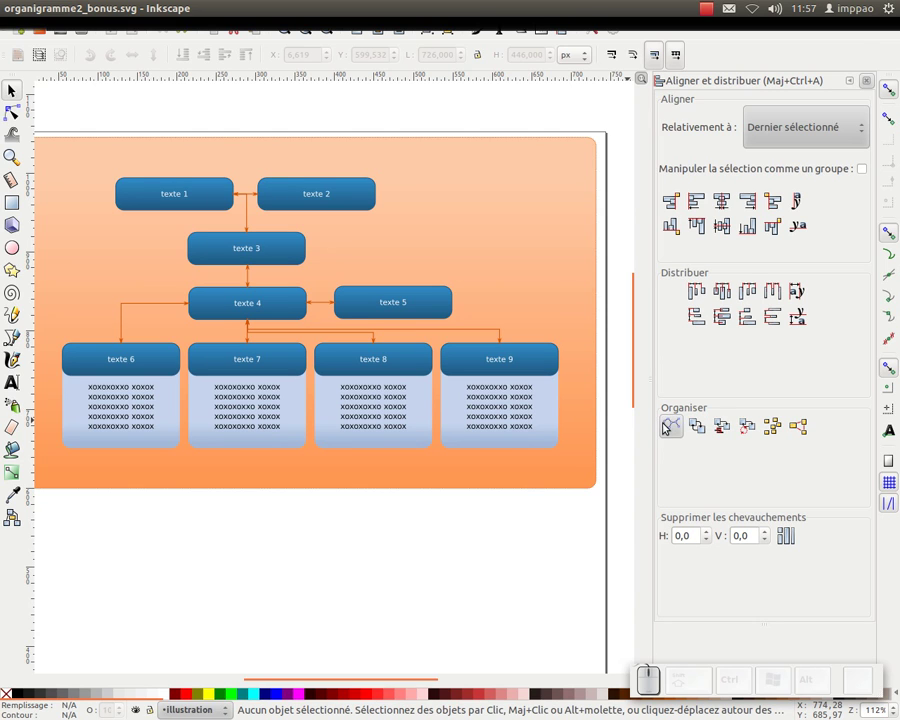
left_click_drag(58, 116, 704, 436)
left_click(684, 430)
middle_click(357, 247)
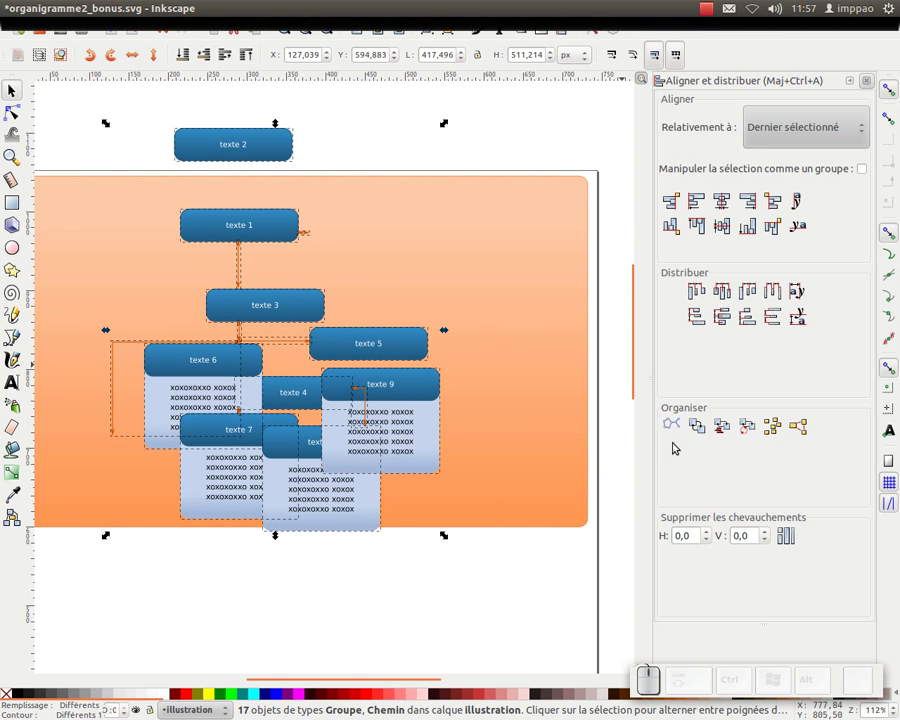
left_click(680, 432)
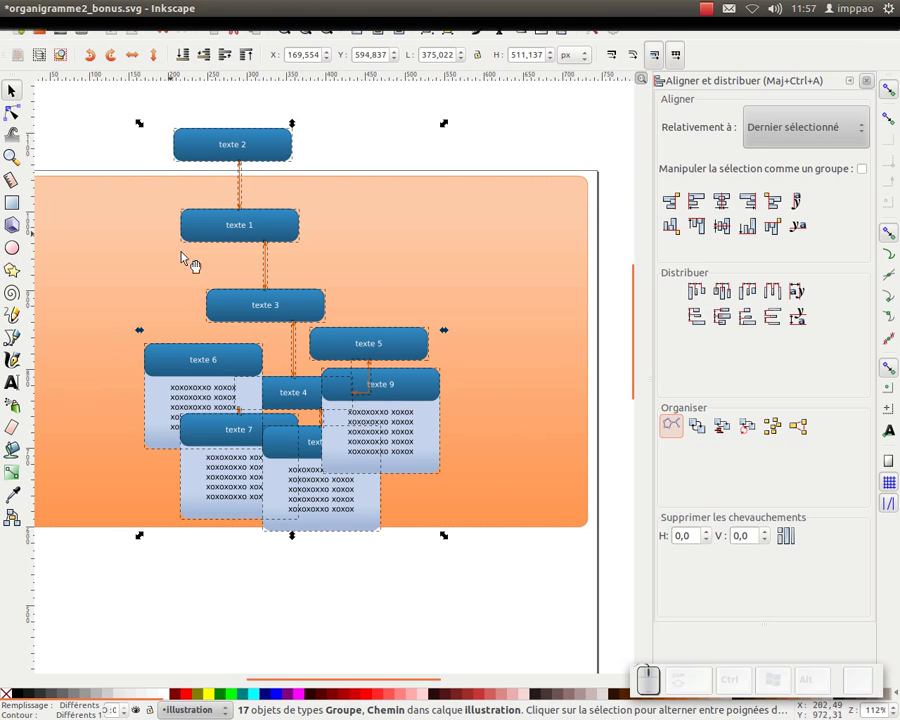
left_click(373, 140)
left_click(399, 354)
left_click(381, 390)
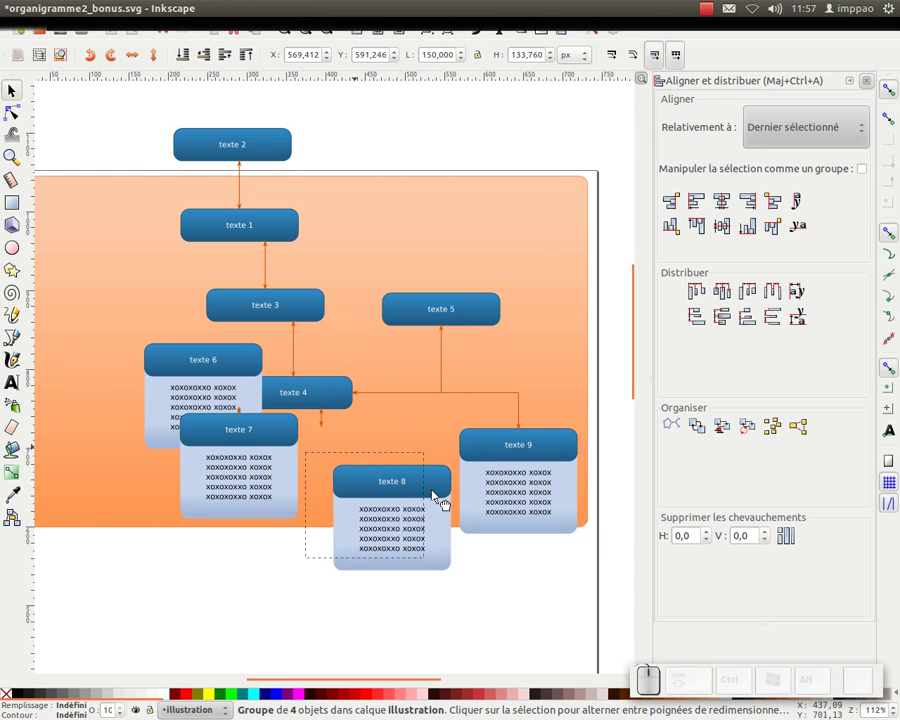
left_click(273, 439)
left_click_drag(197, 366, 138, 394)
left_click(151, 430)
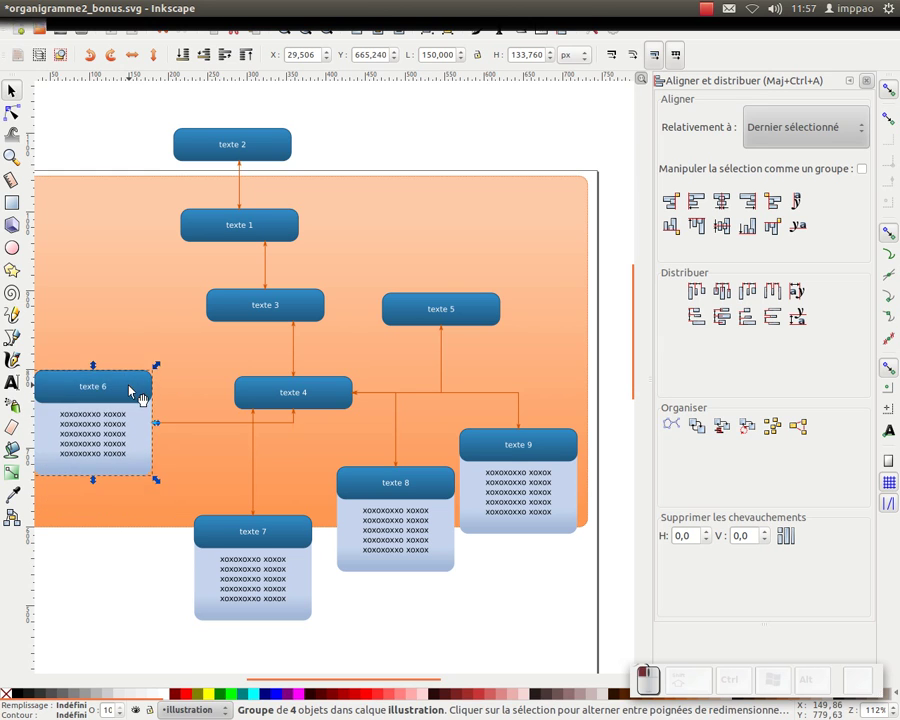
left_click(143, 363)
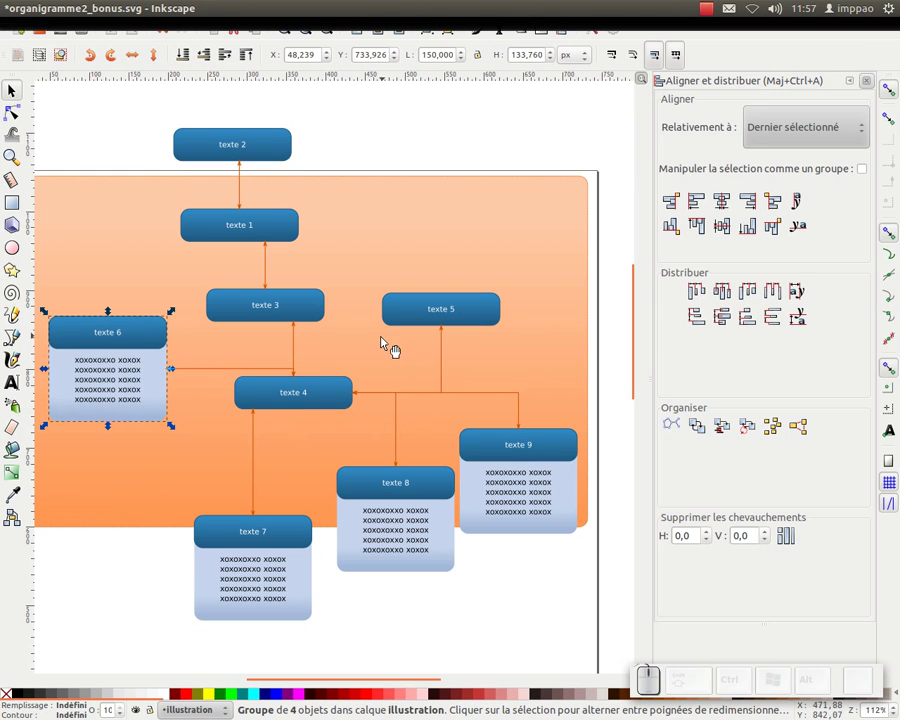
key("ctrl+z")
left_click(234, 172)
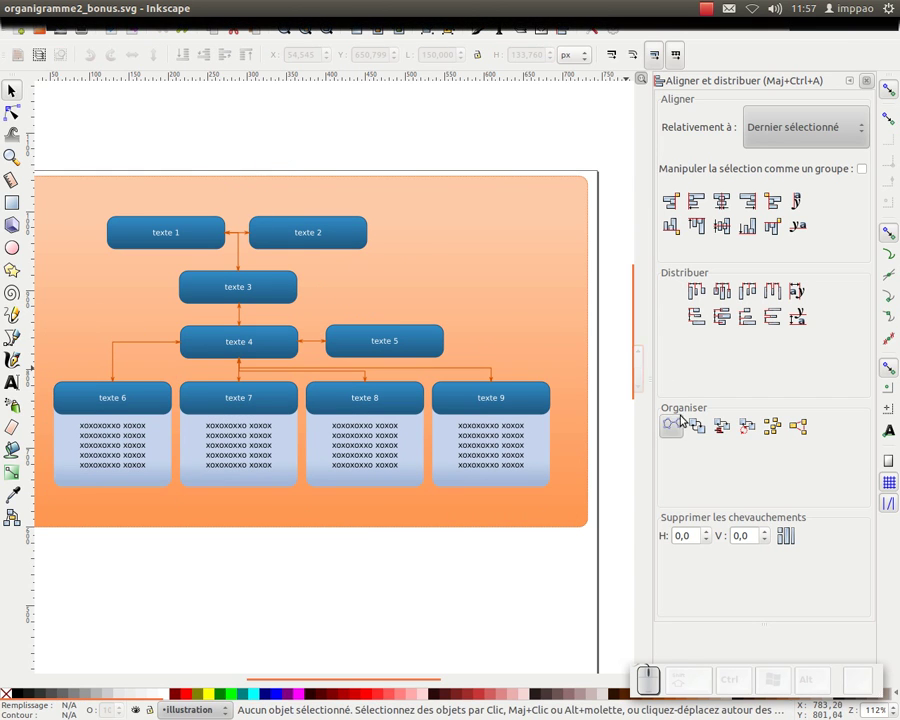
Swap the positions of the texte 1 and texte 2 boxes with Exchange positions.
left_click(201, 243)
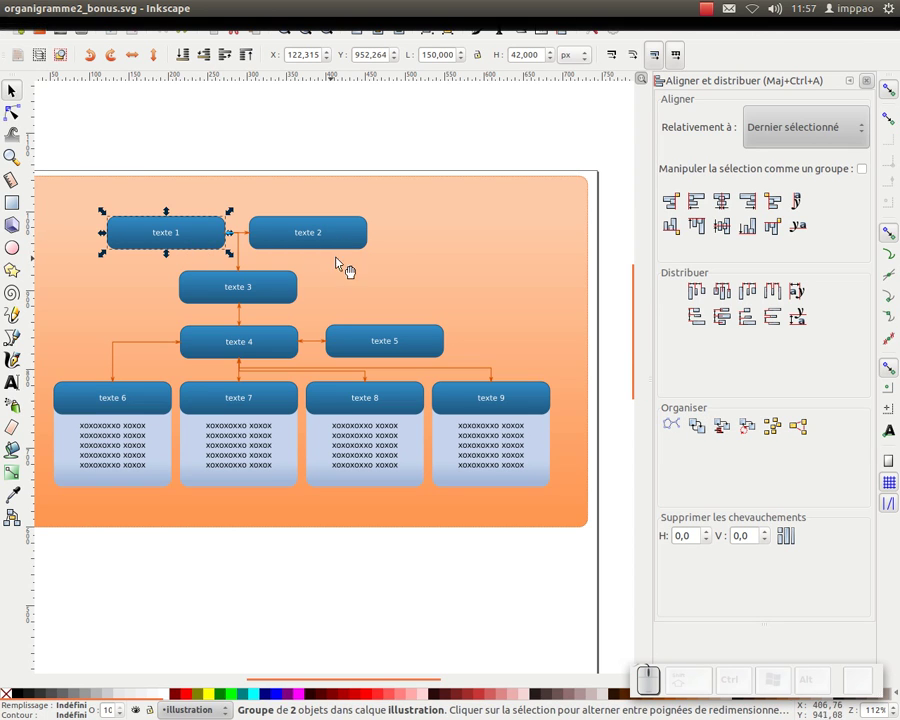
left_click(347, 242)
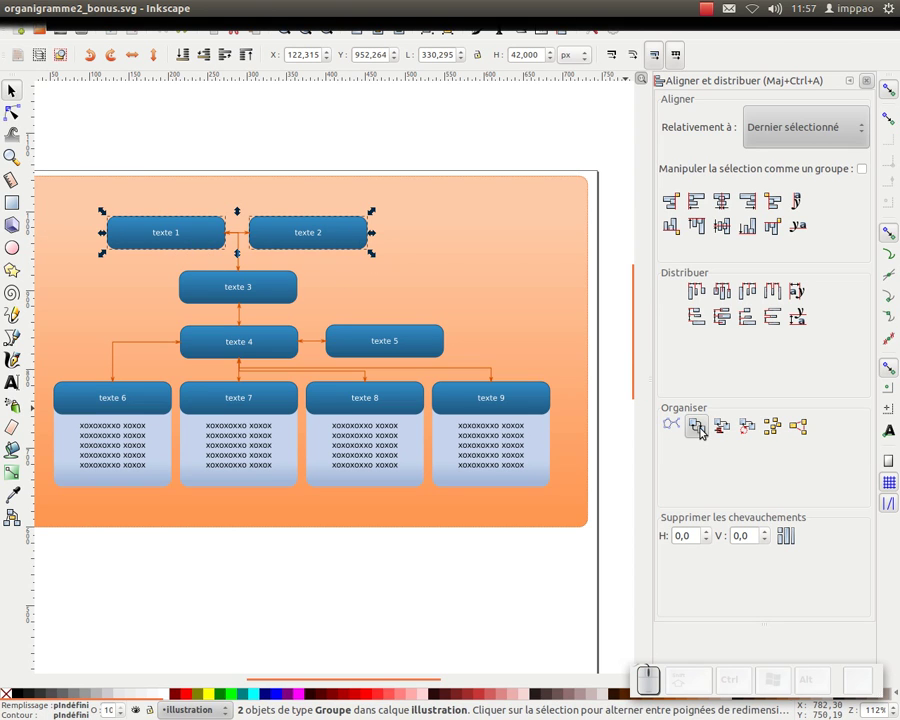
left_click(706, 432)
Deselect, then rubber-band select all sixteen objects of the chart.
left_click(293, 142)
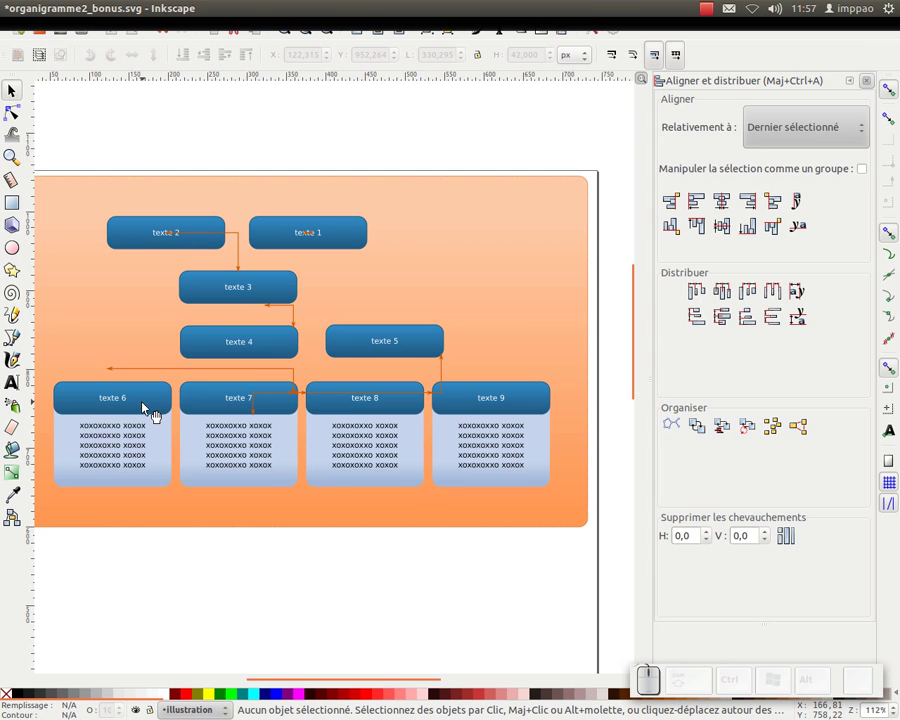
left_click_drag(49, 135, 587, 576)
Group and ungroup the chart, select texte 2 and undo an accidental move.
key("ctrl+g")
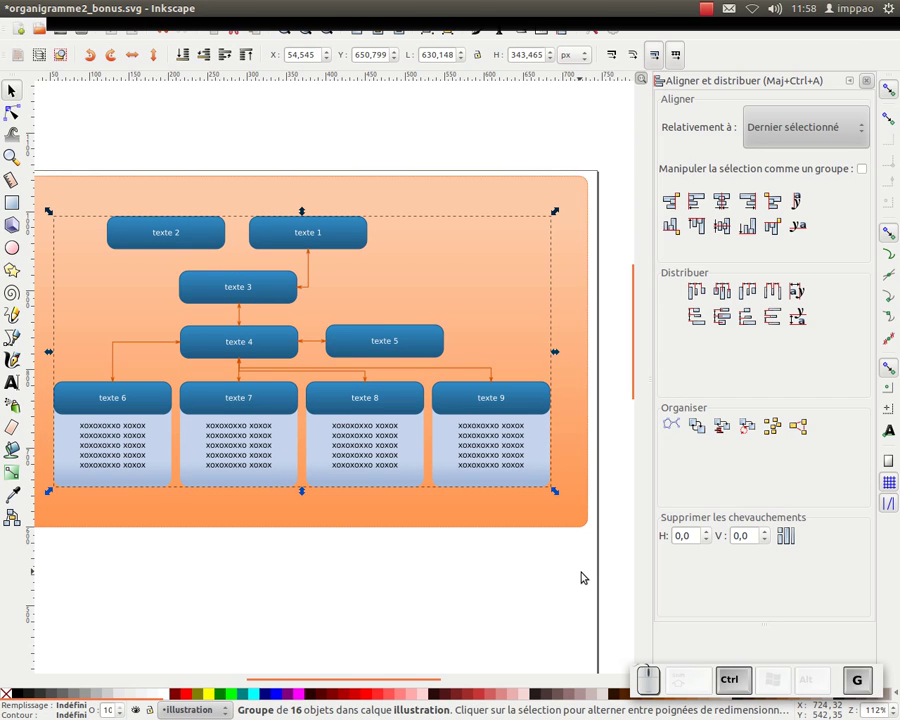
key("g")
left_click(323, 127)
left_click(198, 247)
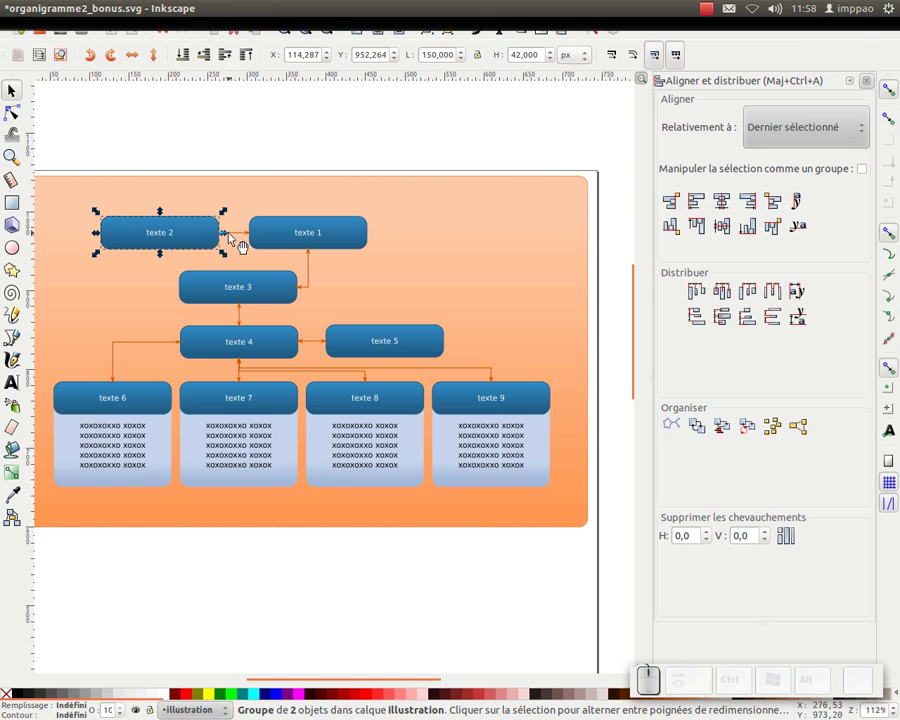
key("ctrl+z")
Nudge texte 2 left and right so its connectors reroute to texte 1 and texte 3.
left_click(260, 135)
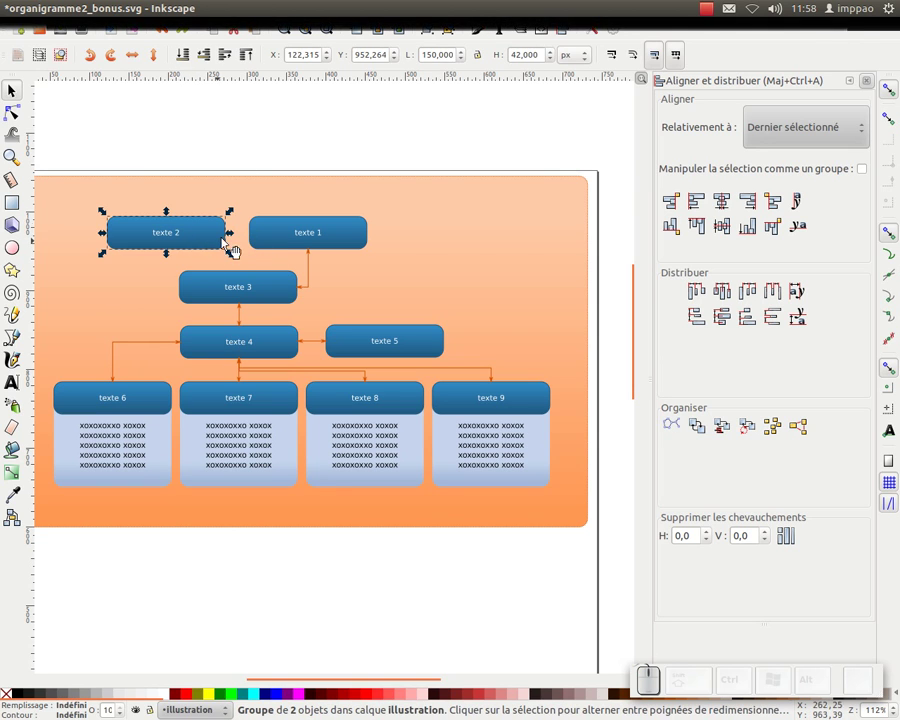
key("Left")
key("Right")
left_click(289, 144)
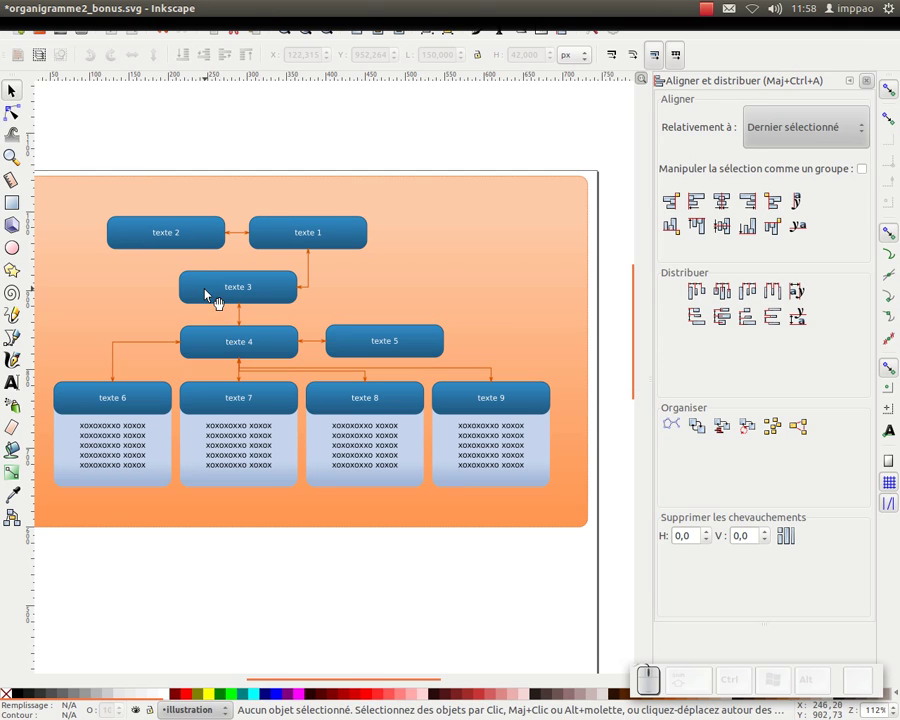
left_click(211, 299)
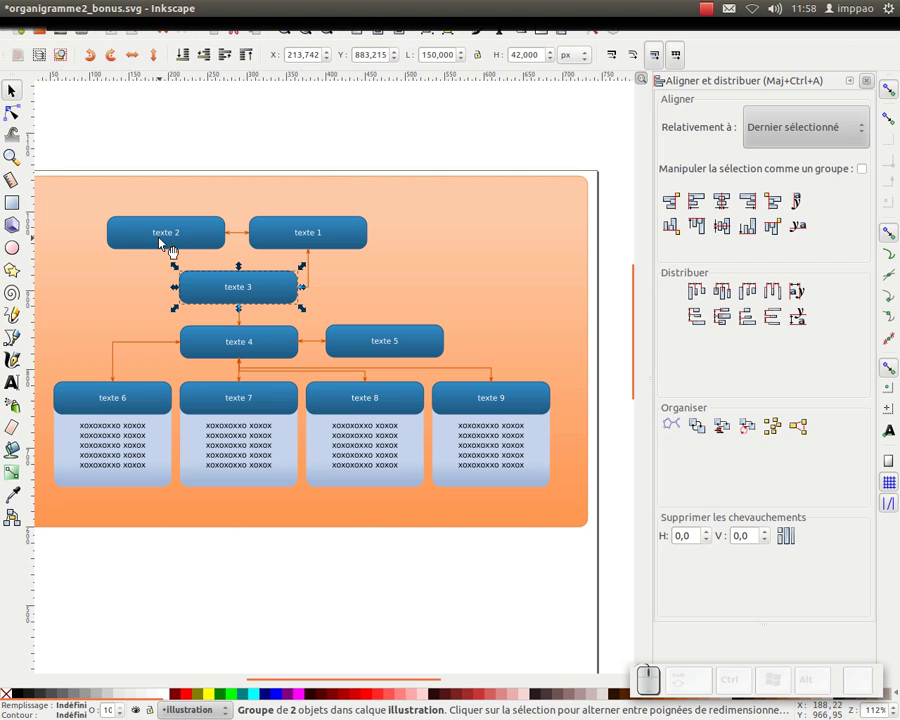
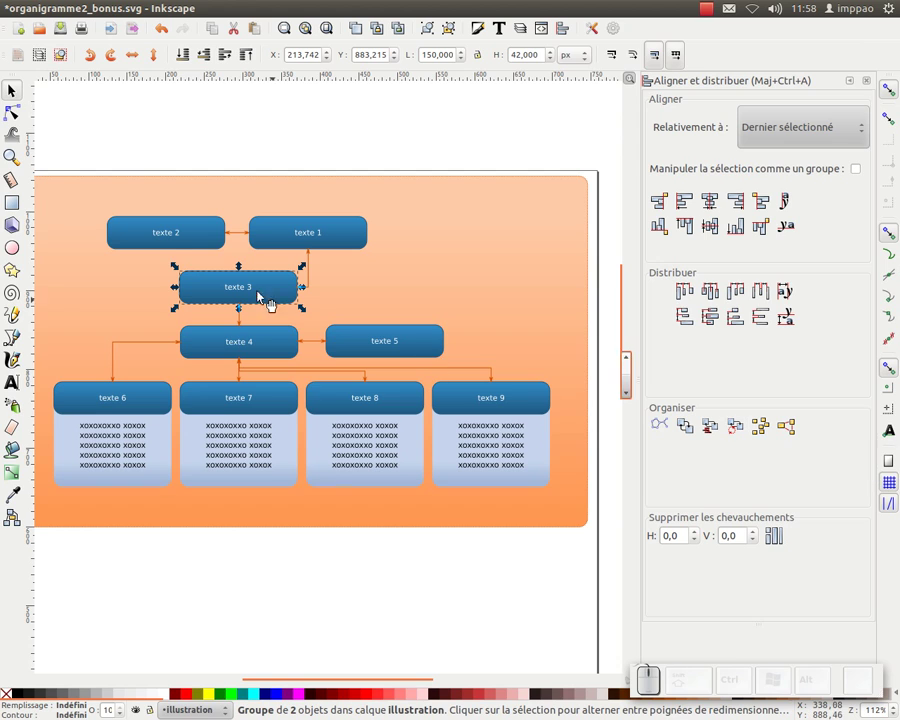
Rotate the positions of texte 1, texte 2 and texte 3 through selection order.
left_click_drag(161, 241, 285, 295)
left_click(285, 295)
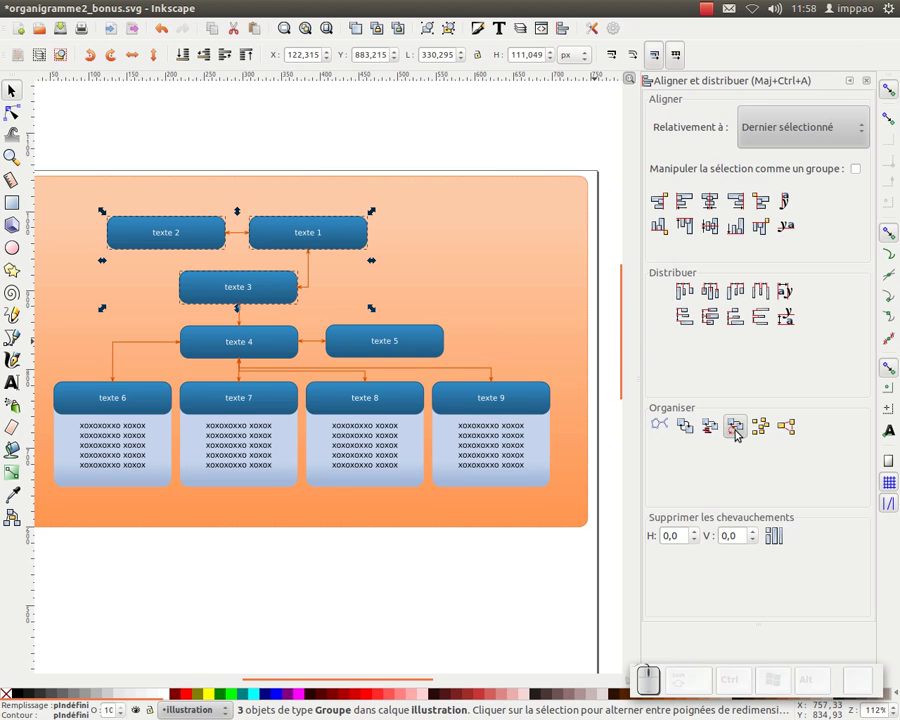
left_click(740, 433)
left_click(742, 431)
left_click(742, 431)
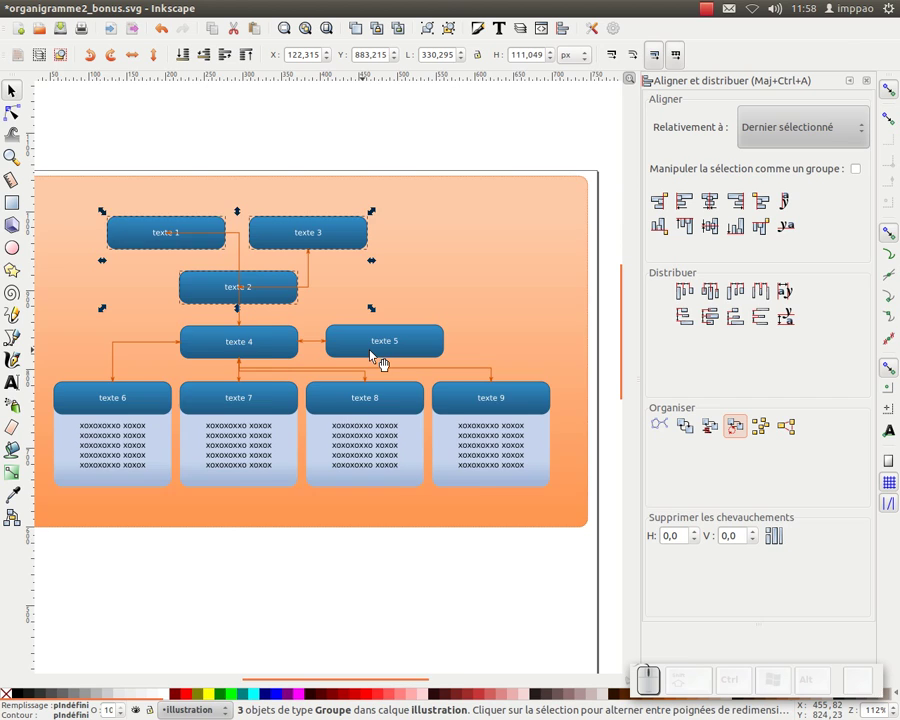
Zoom out, select and group/ungroup the chart, and recentre the view on it.
key("KP_Subtract")
left_click_drag(127, 209, 516, 511)
key("ctrl+g")
key("shift+g")
left_click_drag(347, 197, 240, 304)
scroll("up", 3)
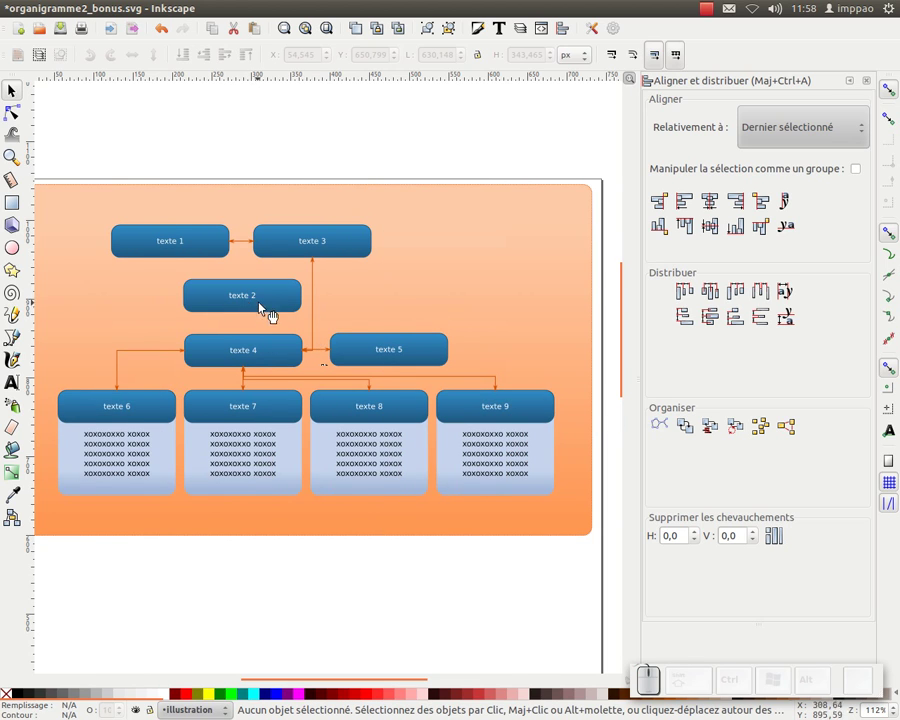
Nudge texte 3, texte 2 and texte 4 so their connectors reroute to the reordered boxes.
left_click(248, 310)
left_click(264, 307)
left_click(353, 257)
left_click(367, 357)
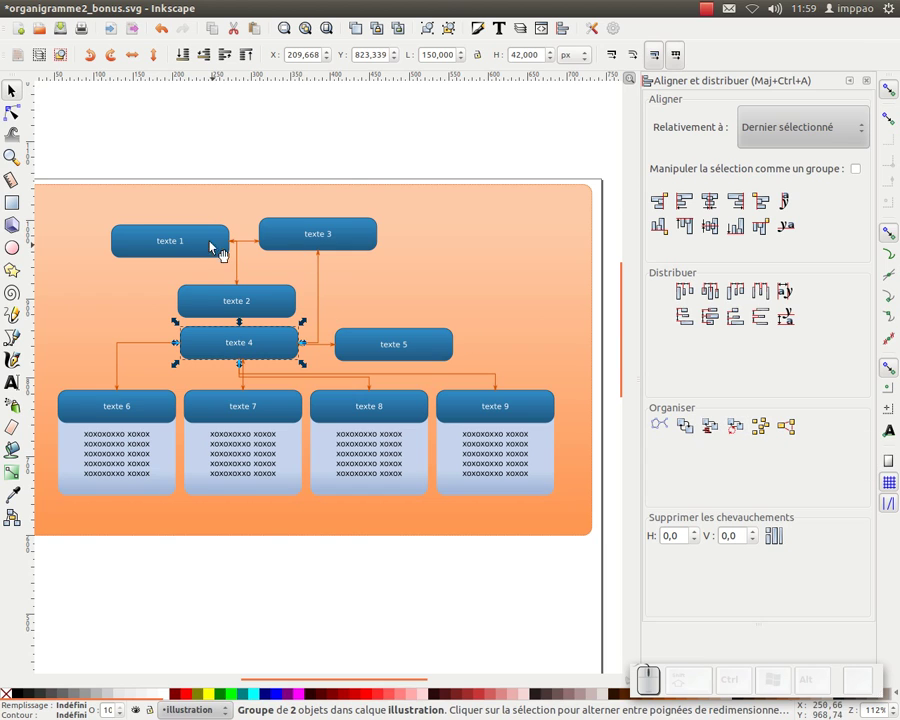
left_click(202, 157)
Fit the whole page in view and deselect the boxes.
key("KP_Subtract")
left_click(297, 305)
middle_click(312, 246)
left_click(314, 240)
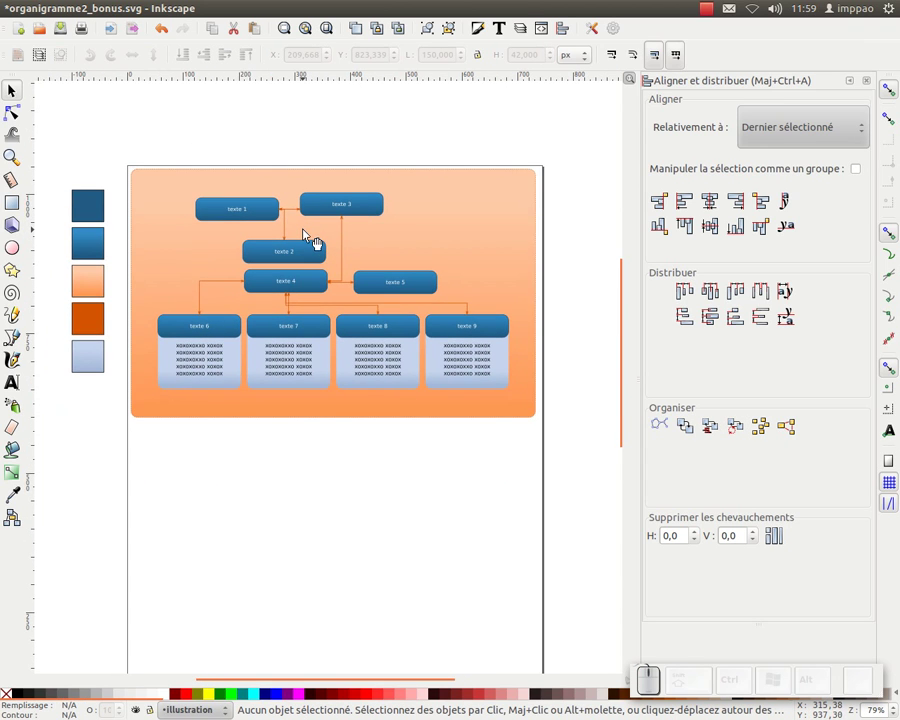